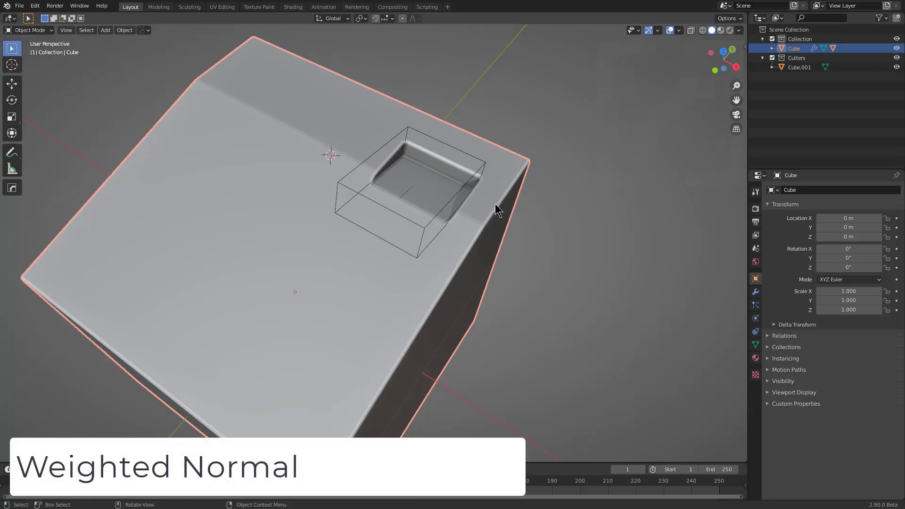
{"action": "left_click", "coordinate": [486, 199]}
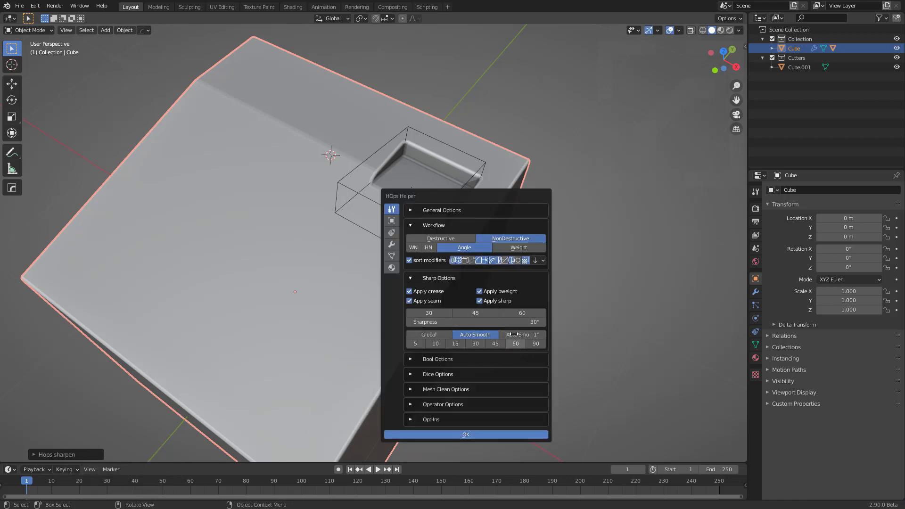
{"action": "left_click", "coordinate": [520, 317]}
{"action": "left_click", "coordinate": [517, 346]}
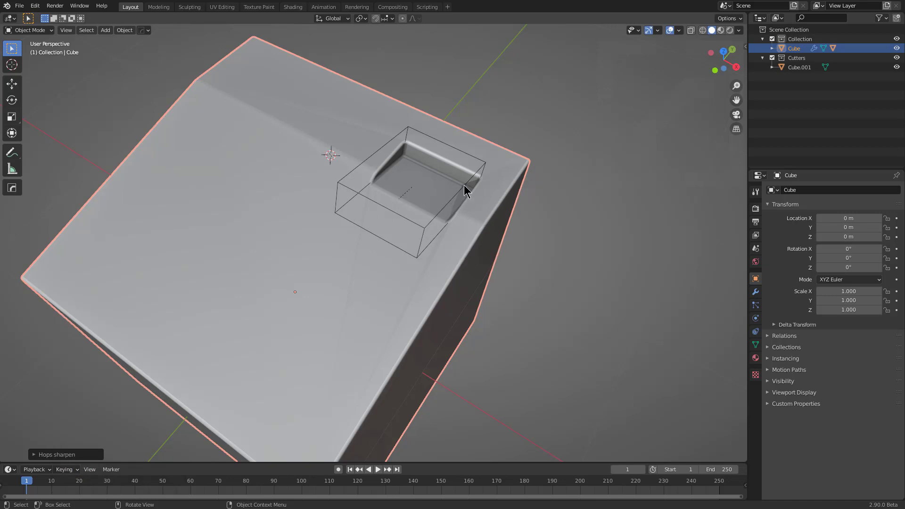
Step: Duplicate the cutter beside the first recess and cut a second square recess with HardOps Difference
{"action": "double_click", "coordinate": [481, 163]}
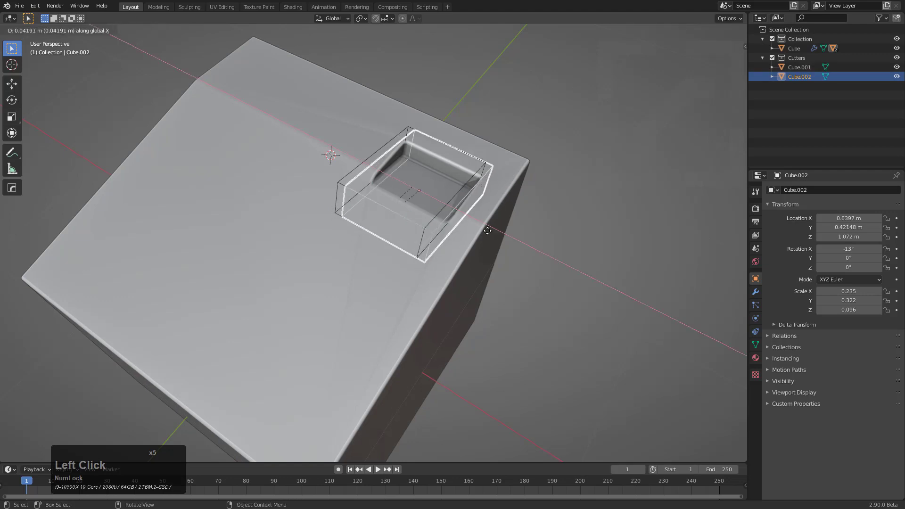
{"action": "left_click", "coordinate": [431, 316]}
{"action": "middle_click", "coordinate": [430, 272]}
{"action": "left_click", "coordinate": [435, 301]}
{"action": "left_click", "coordinate": [445, 229]}
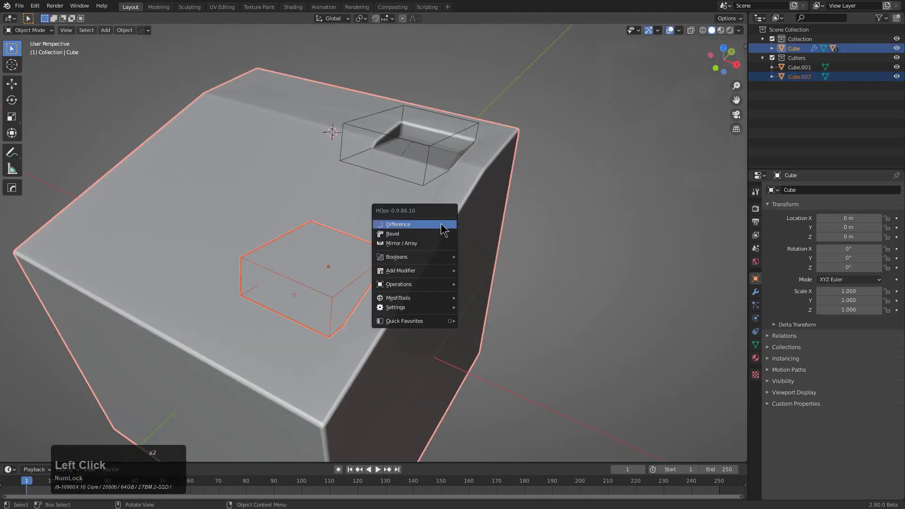
{"action": "left_click", "coordinate": [444, 227]}
Step: Place a third cutter over the front edge and cut a recess that breaks through it
{"action": "scroll", "scroll_direction": "up", "scroll_amount": 3}
{"action": "left_click", "coordinate": [421, 225]}
{"action": "middle_click", "coordinate": [415, 231]}
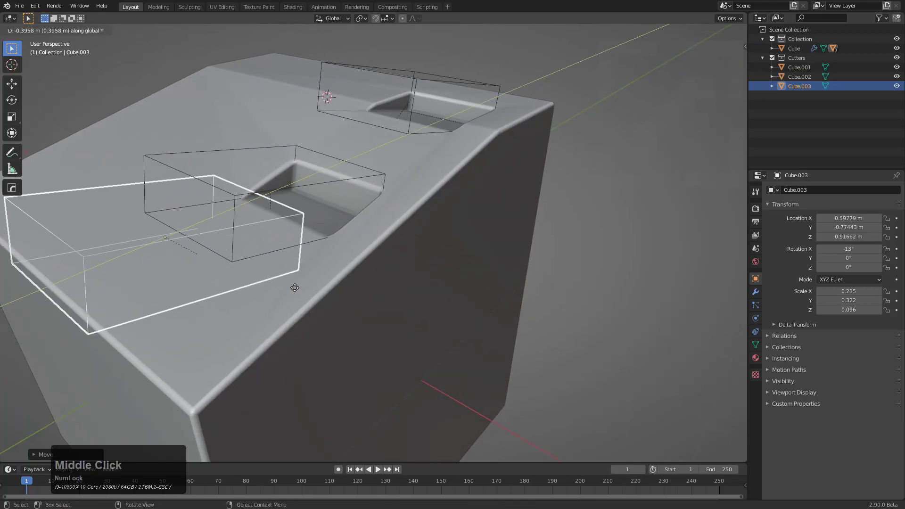
{"action": "left_click", "coordinate": [212, 312]}
{"action": "scroll", "scroll_direction": "down", "scroll_amount": 3}
{"action": "left_click", "coordinate": [336, 269]}
{"action": "left_click", "coordinate": [362, 271]}
{"action": "left_click", "coordinate": [362, 270]}
Step: Hide the third cutter and orbit to inspect the three recesses
{"action": "middle_click", "coordinate": [365, 274]}
{"action": "scroll", "scroll_direction": "up", "scroll_amount": 3}
{"action": "left_click", "coordinate": [399, 244]}
{"action": "middle_click", "coordinate": [403, 254]}
{"action": "left_click", "coordinate": [281, 234]}
{"action": "scroll", "scroll_direction": "down", "scroll_amount": 3}
{"action": "middle_click", "coordinate": [306, 220]}
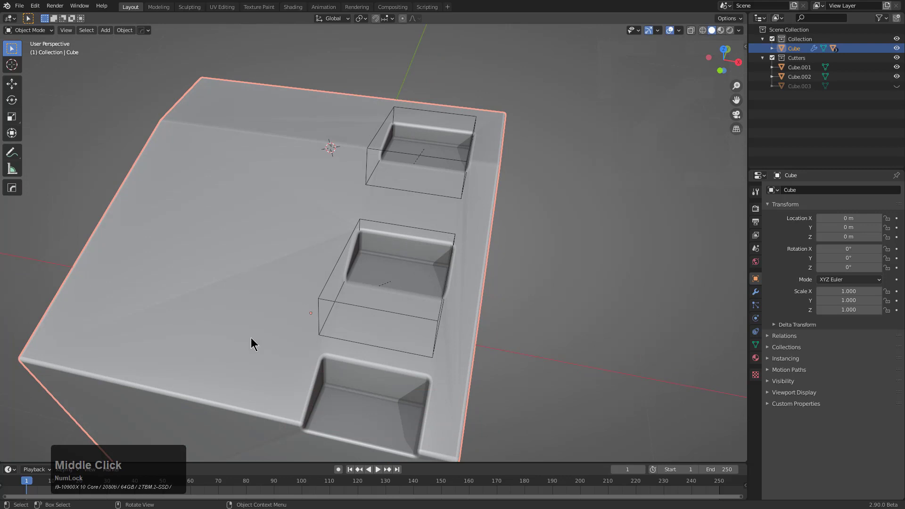
{"action": "middle_click", "coordinate": [352, 334]}
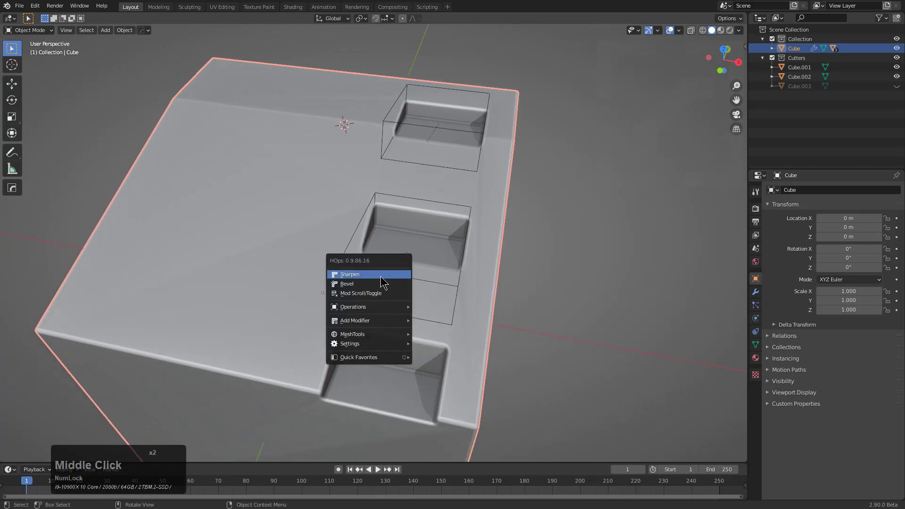